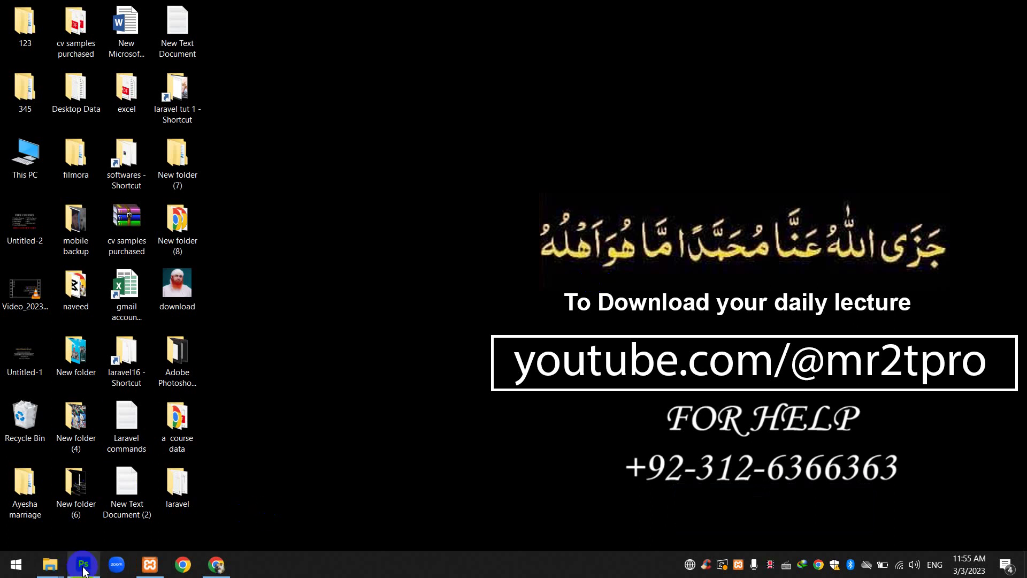
- Launch Photoshop from the taskbar to reach its home screen
{"action": "left_click", "coordinate": [88, 567]}
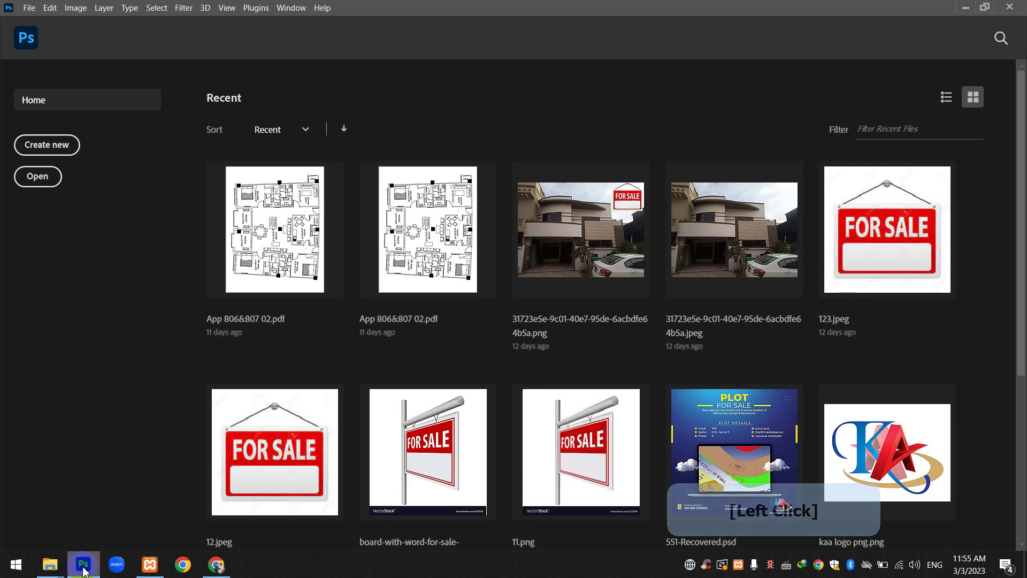
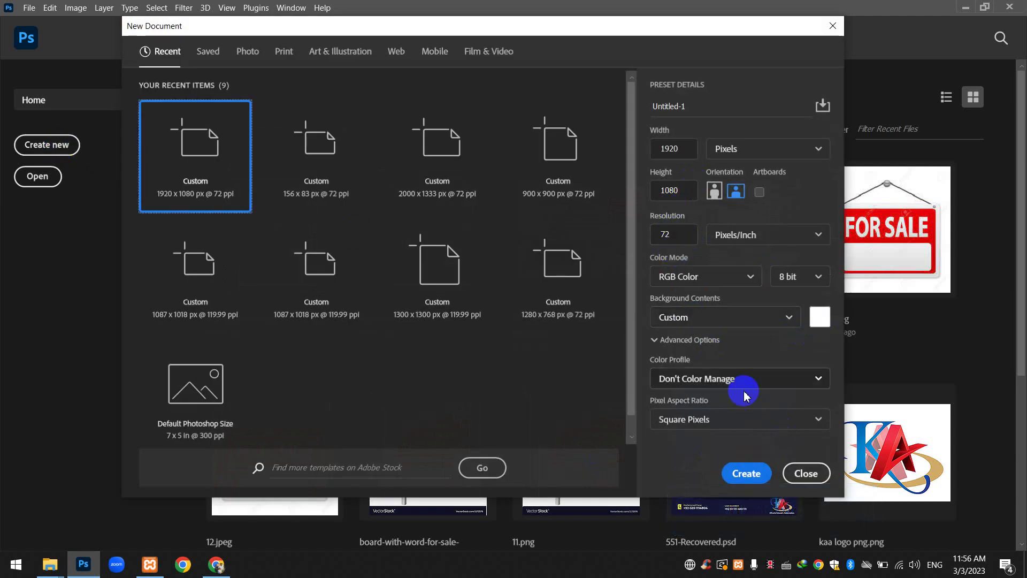
{"action": "left_click", "coordinate": [740, 475]}
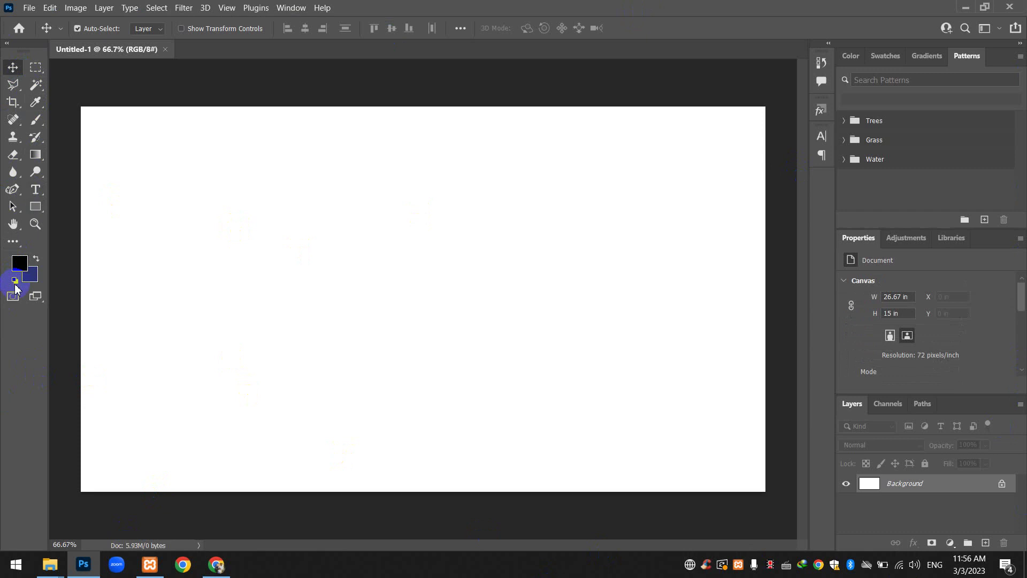
{"action": "left_click", "coordinate": [34, 74]}
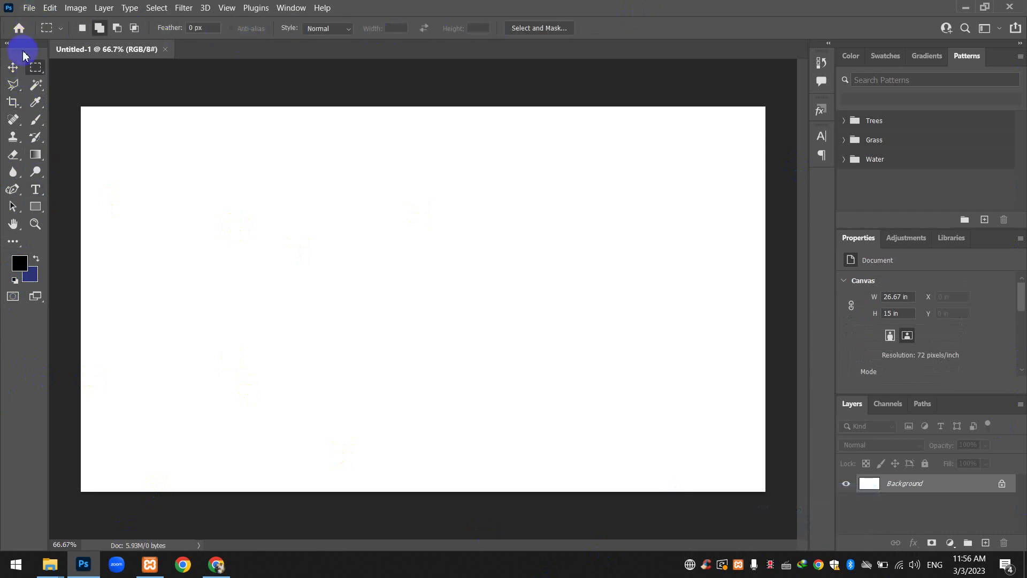
- Browse the right-side panel tabs, then bring up the Window menu's panel list
{"action": "left_click", "coordinate": [22, 77]}
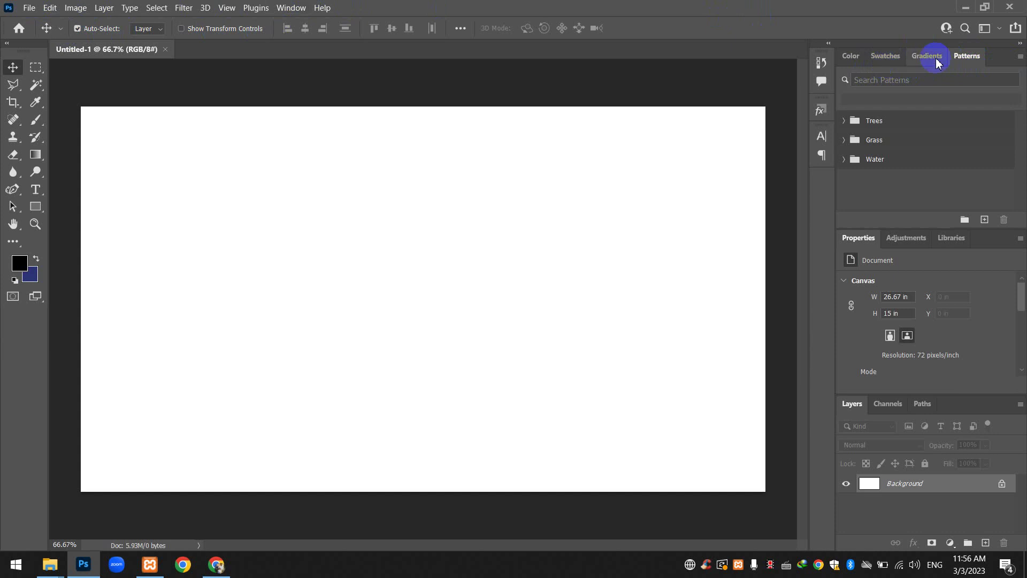
{"action": "left_click", "coordinate": [857, 65]}
{"action": "left_click", "coordinate": [885, 60]}
{"action": "left_click", "coordinate": [927, 59]}
{"action": "left_click", "coordinate": [967, 58]}
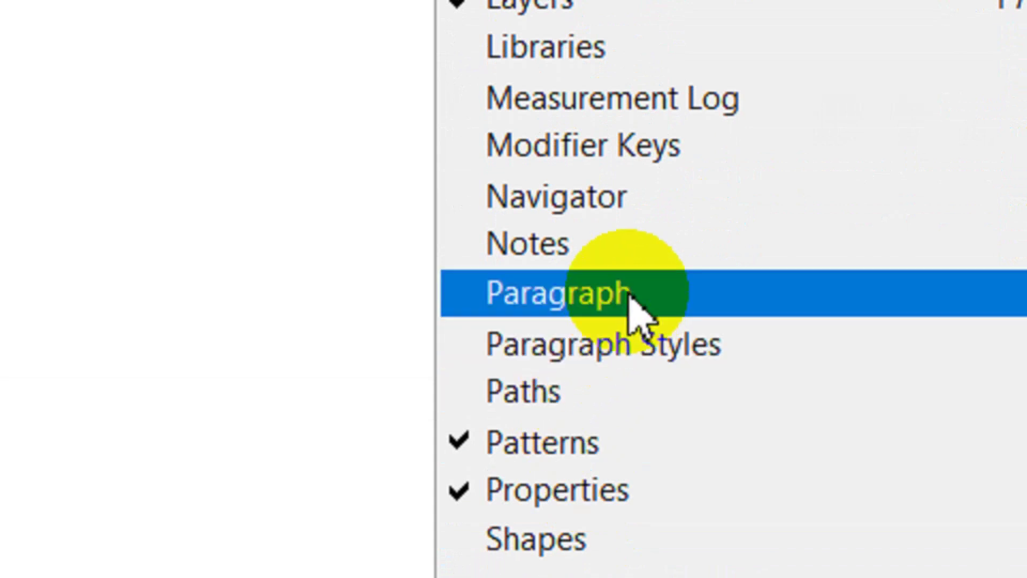
- Show the Paragraph panel, collapse it, and cycle through the Character/Paragraph/Adjustments tabs
{"action": "left_click", "coordinate": [328, 370]}
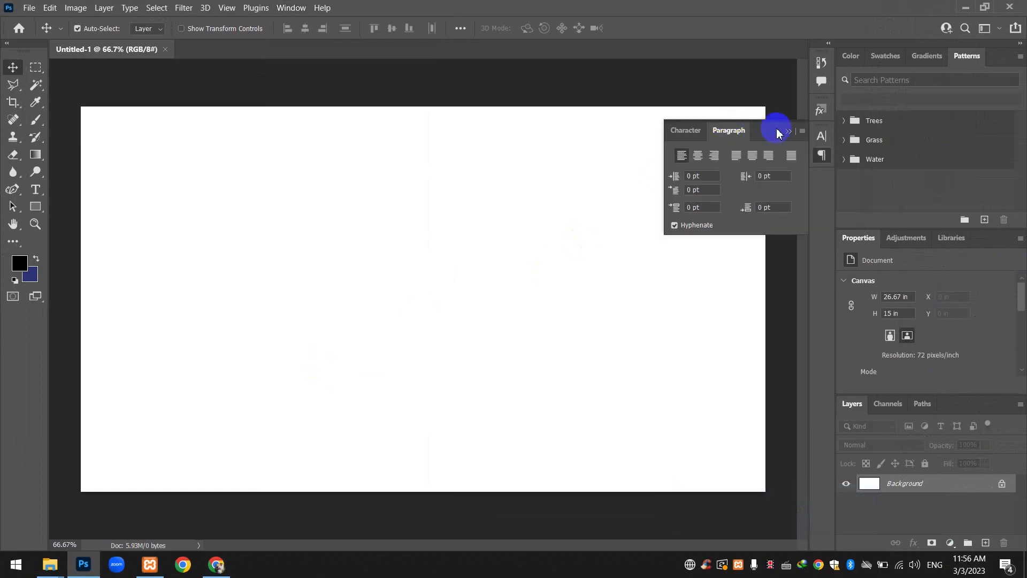
{"action": "left_click", "coordinate": [692, 140]}
{"action": "left_click", "coordinate": [793, 135]}
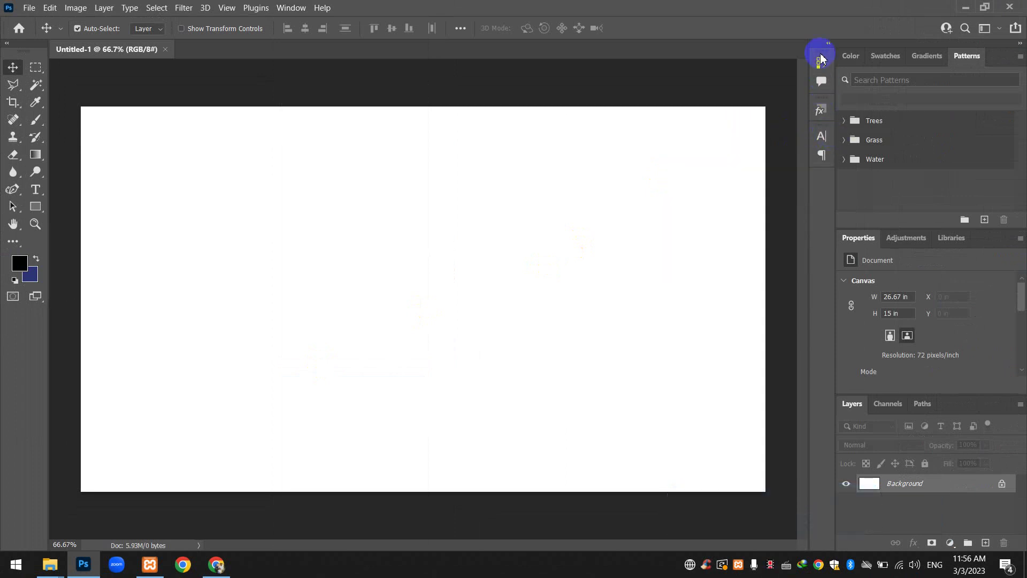
{"action": "left_click", "coordinate": [826, 140]}
{"action": "left_click", "coordinate": [730, 135]}
{"action": "left_click", "coordinate": [697, 132]}
{"action": "left_click", "coordinate": [818, 139]}
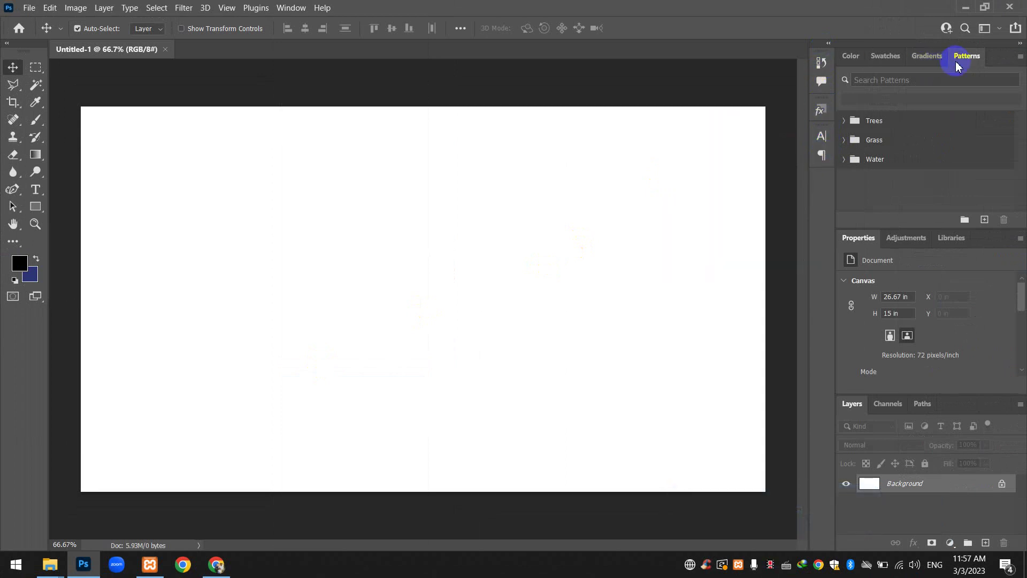
- Bring the Color panel with its colour picker to the front
{"action": "left_click", "coordinate": [850, 61]}
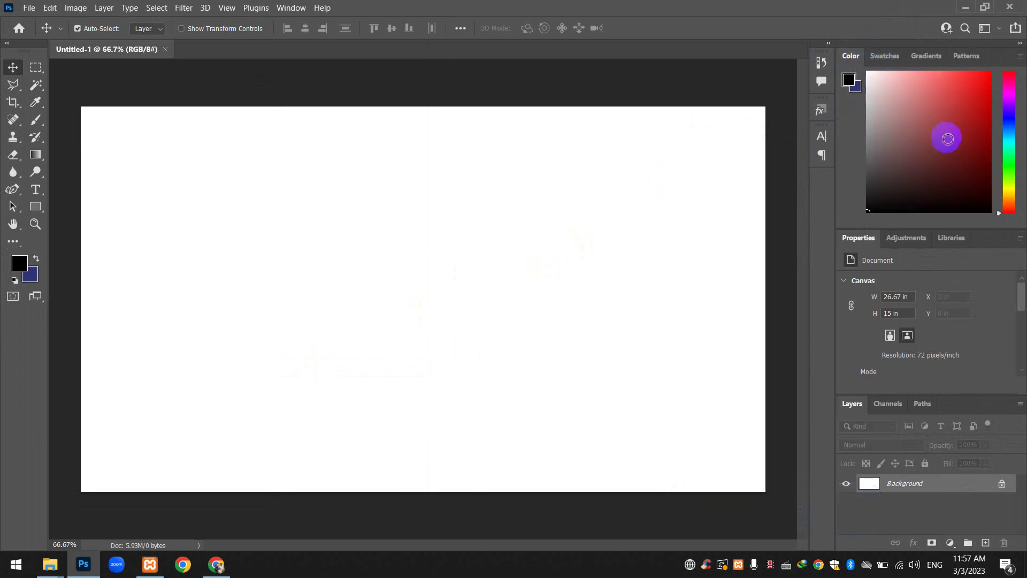